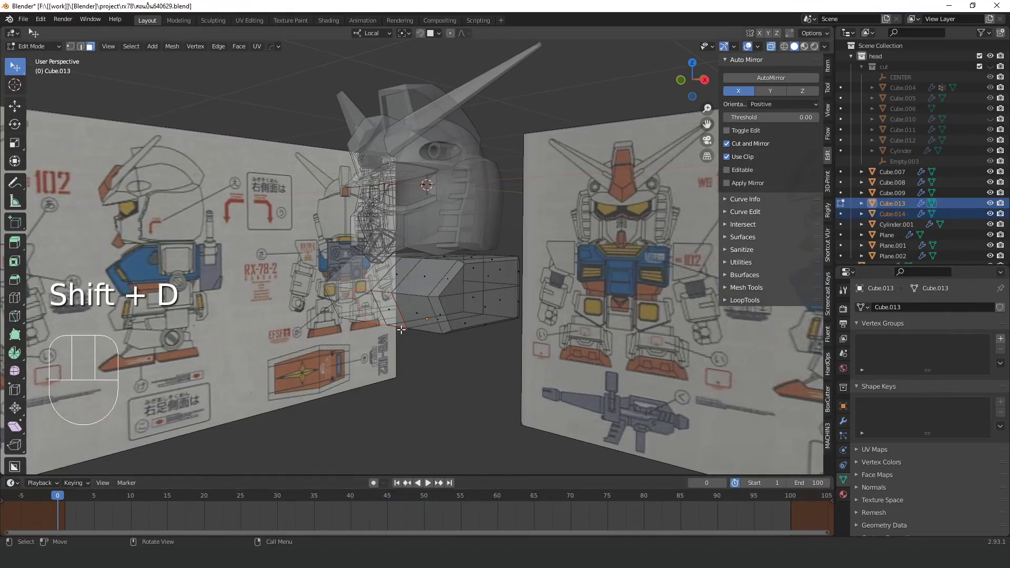
Make Cube.014 the active object and view it in Right Orthographic against the reference.
{"action": "left_click", "coordinate": [845, 214]}
{"action": "left_click", "coordinate": [388, 303]}
{"action": "key", "text": "e"}
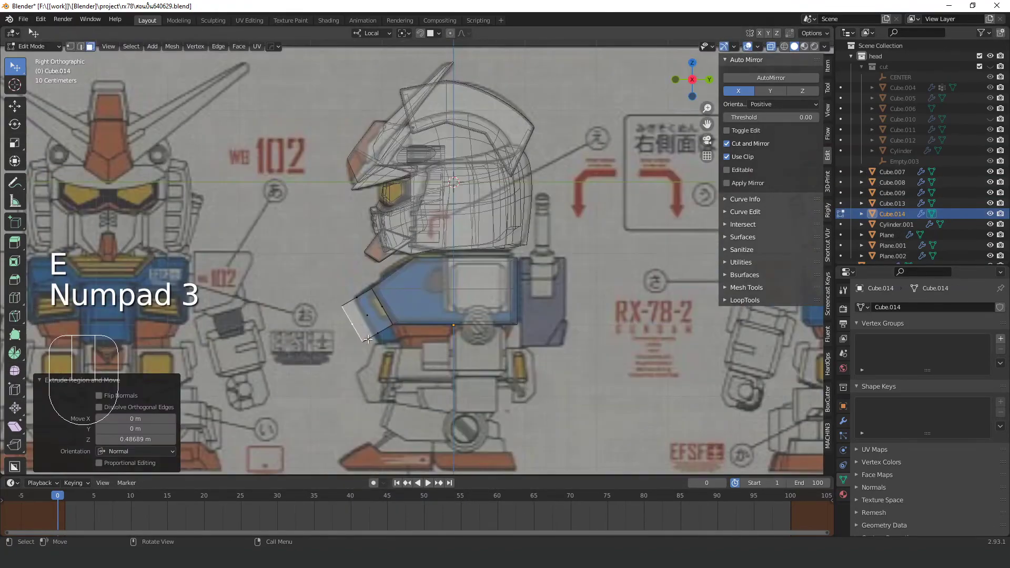
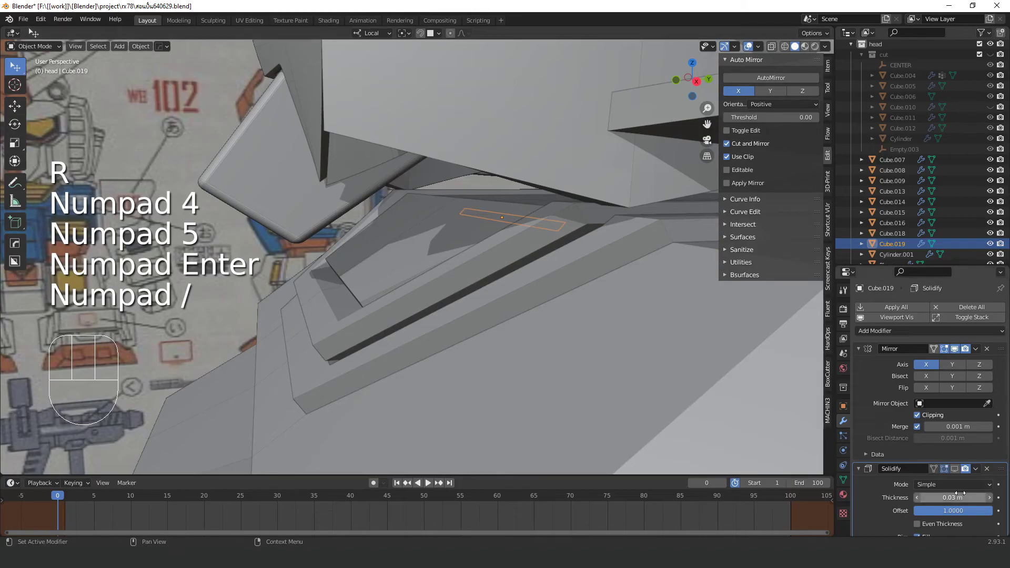
Select the thin Cube.019 strip, isolate it and view it from the right side.
{"action": "left_click", "coordinate": [959, 473]}
{"action": "key", "text": "shift+a"}
{"action": "key", "text": "shift+a"}
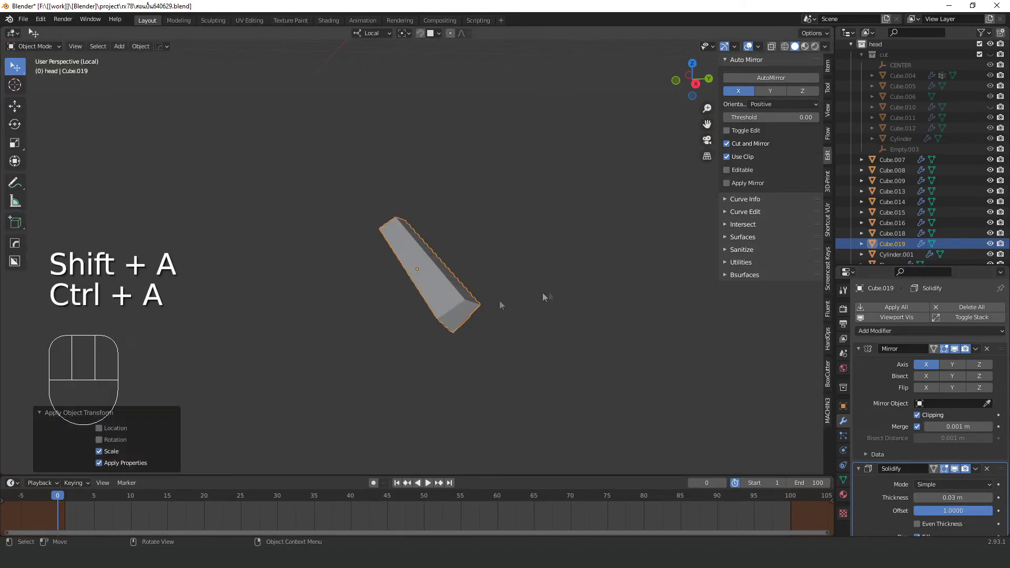